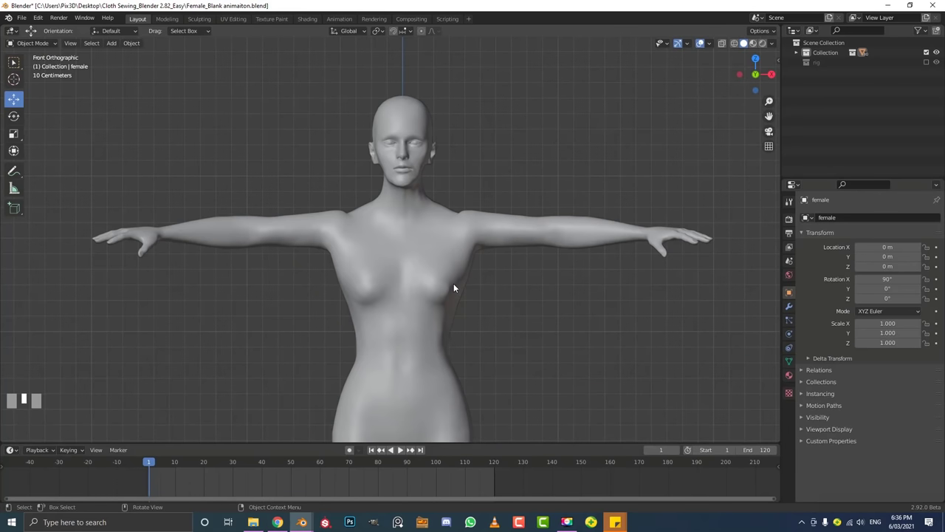
Orbit to the model's feet and set the 3D cursor beside the legs
{"action": "scroll", "scroll_direction": "down", "scroll_amount": 3}
{"action": "scroll", "scroll_direction": "down", "scroll_amount": 3}
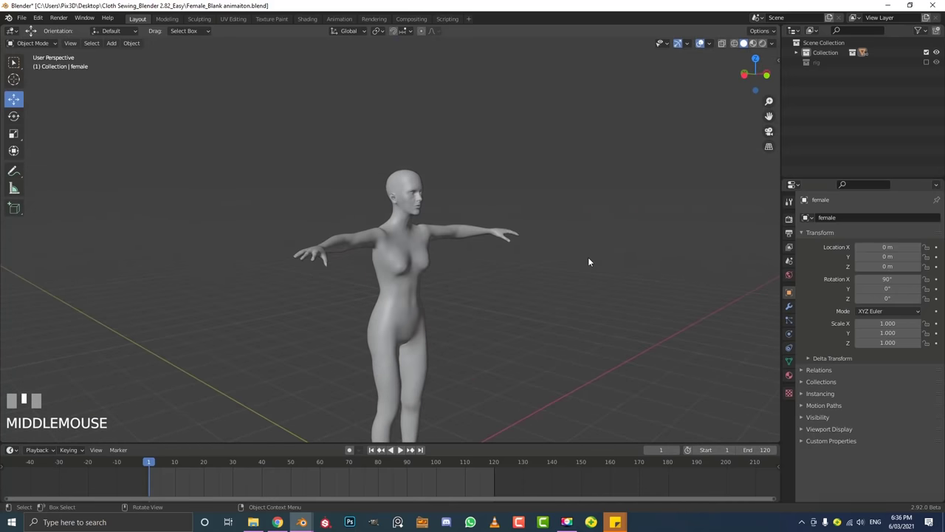
{"action": "key", "text": "KP_1"}
{"action": "scroll", "scroll_direction": "up", "scroll_amount": 3}
{"action": "left_click_drag", "start_coordinate": [77, 44], "coordinate": [477, 319]}
{"action": "scroll", "scroll_direction": "down", "scroll_amount": 3}
{"action": "left_click_drag", "start_coordinate": [477, 318], "coordinate": [17, 80]}
{"action": "scroll", "scroll_direction": "up", "scroll_amount": 3}
{"action": "left_click", "coordinate": [17, 80]}
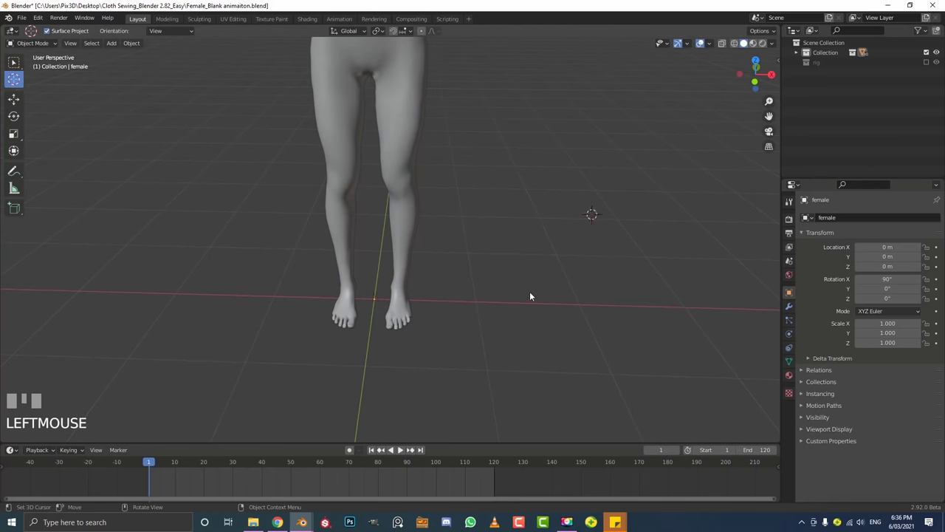
Add a test UV sphere at the 3D cursor, then delete it
{"action": "key", "text": "shift+a"}
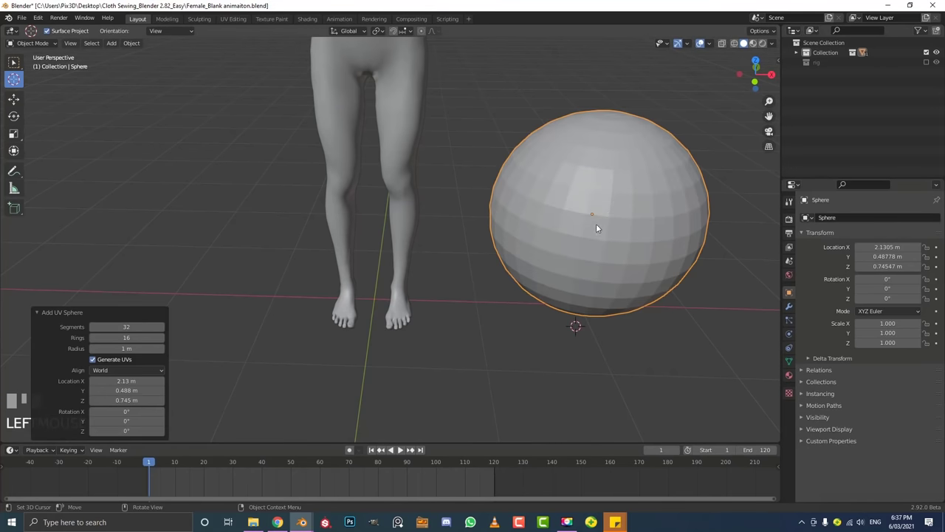
{"action": "key", "text": "x"}
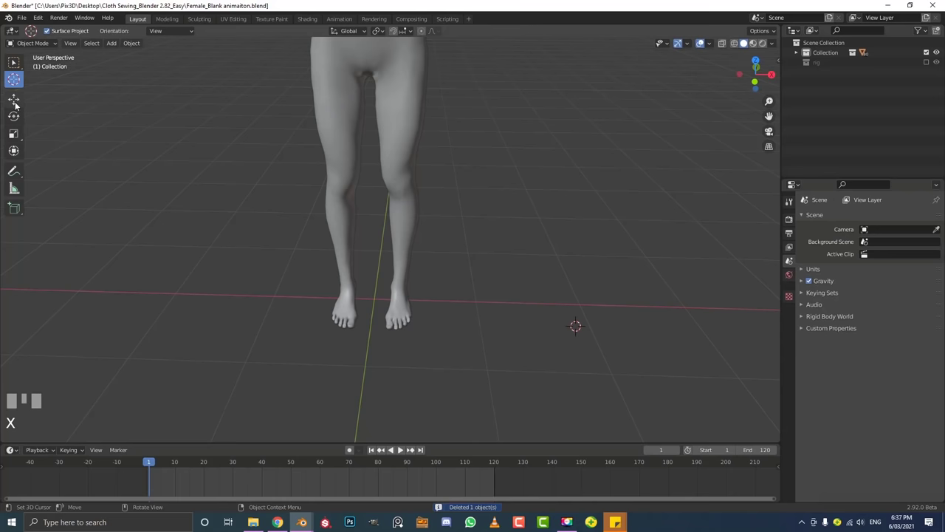
Snap the 3D cursor back to the world origin and view the model from the front
{"action": "left_click", "coordinate": [18, 103]}
{"action": "left_click_drag", "start_coordinate": [465, 284], "coordinate": [437, 219]}
{"action": "key", "text": "shift+s"}
{"action": "key", "text": "KP_1"}
{"action": "scroll", "scroll_direction": "down", "scroll_amount": 3}
{"action": "scroll", "scroll_direction": "up", "scroll_amount": 3}
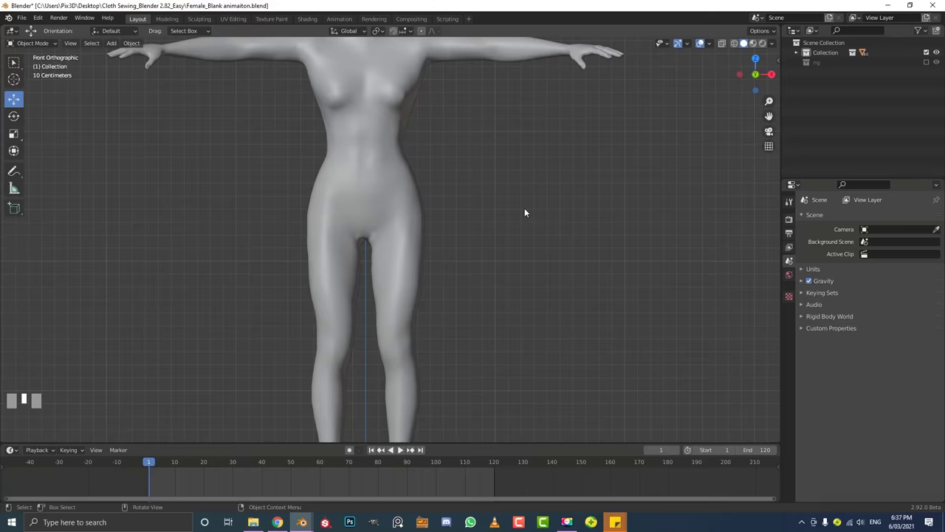
{"action": "scroll", "scroll_direction": "down", "scroll_amount": 3}
Add a plane at the world origin beneath the model
{"action": "key", "text": "shift+a"}
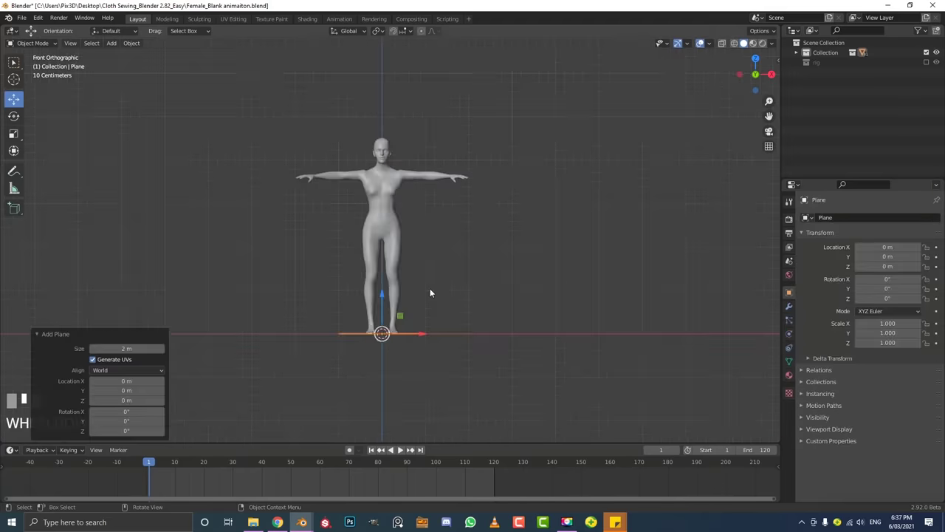
{"action": "left_click_drag", "start_coordinate": [394, 307], "coordinate": [388, 290]}
{"action": "scroll", "scroll_direction": "up", "scroll_amount": 3}
{"action": "scroll", "scroll_direction": "down", "scroll_amount": 3}
Move the plane straight up along Z to about 2.94 m, level with the chest
{"action": "left_click", "coordinate": [389, 290]}
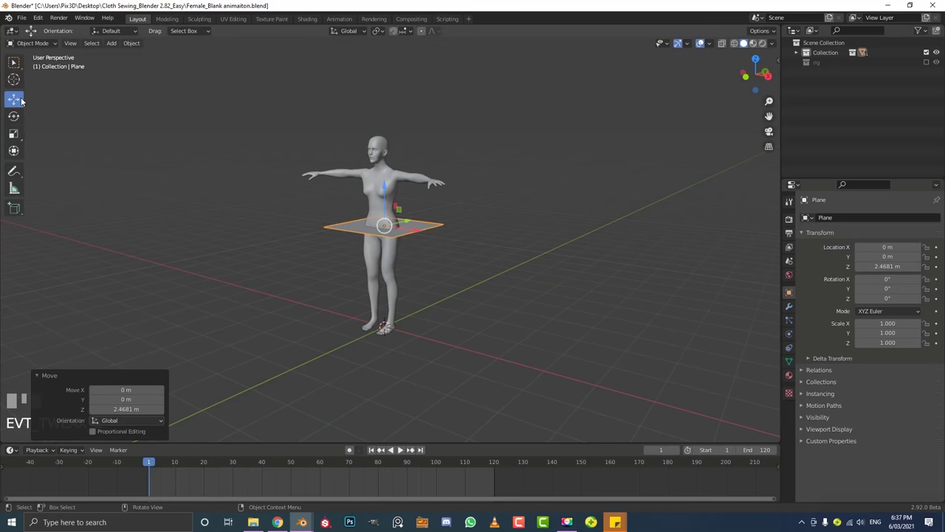
{"action": "key", "text": "g"}
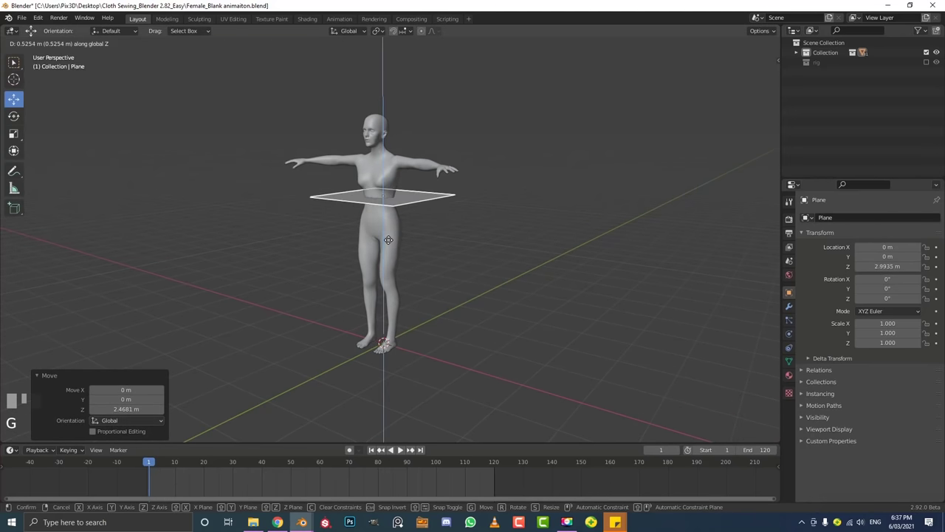
{"action": "left_click_drag", "start_coordinate": [223, 113], "coordinate": [405, 202]}
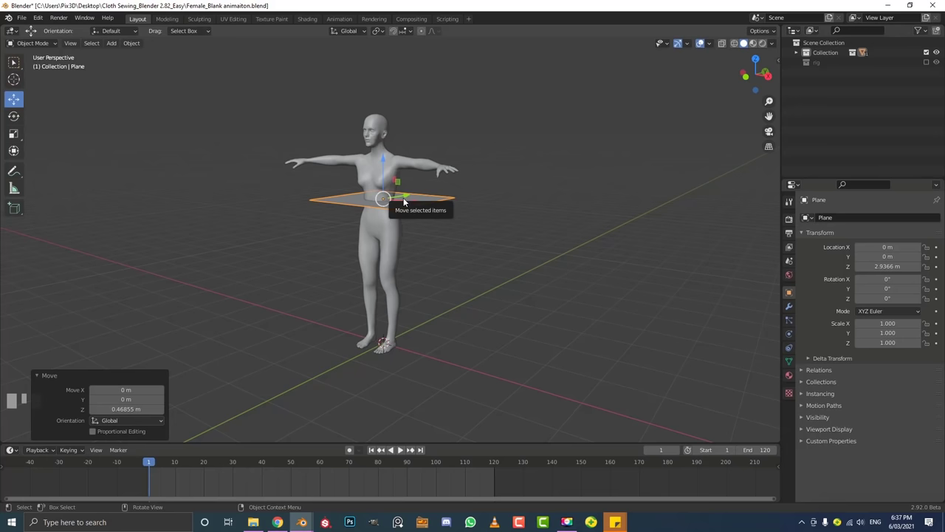
{"action": "left_click_drag", "start_coordinate": [482, 192], "coordinate": [445, 197]}
{"action": "key", "text": "g"}
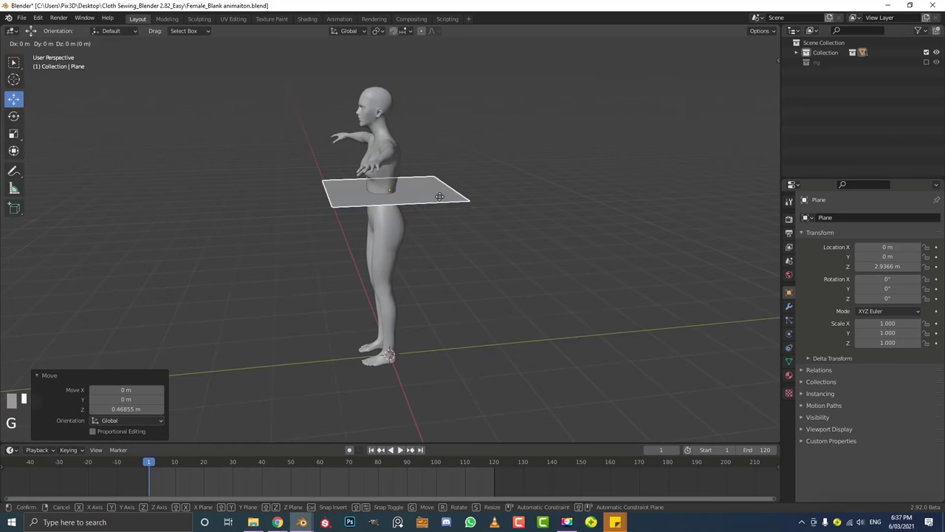
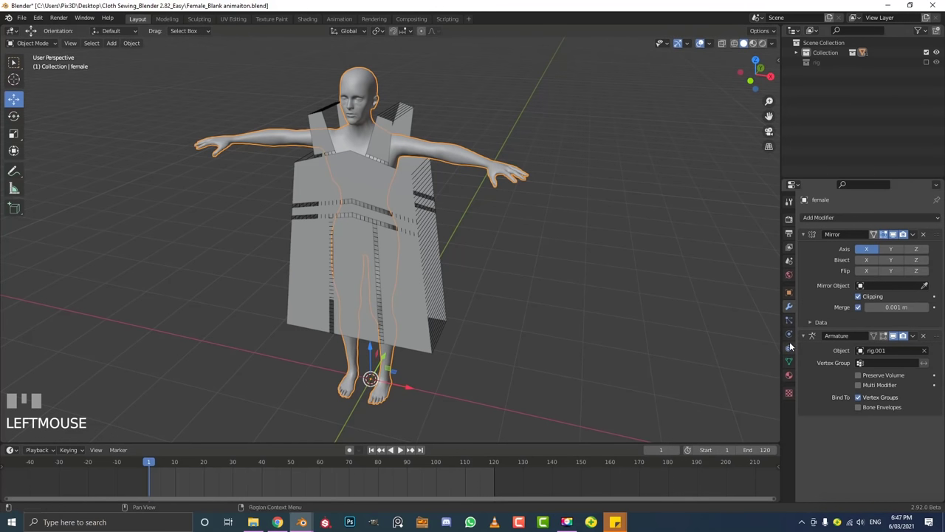
Enable Collision physics on the female body and check it in the modifier stack
{"action": "left_click", "coordinate": [796, 334]}
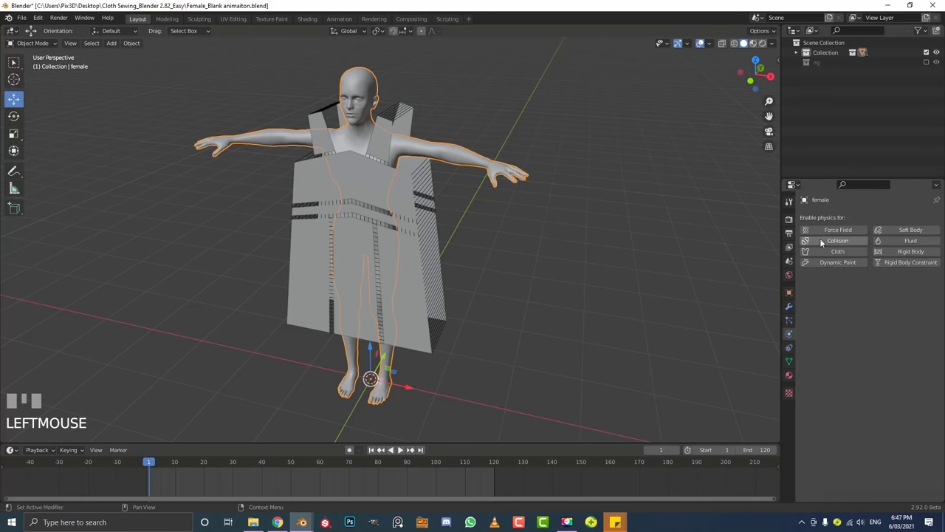
{"action": "left_click", "coordinate": [839, 242]}
{"action": "left_click_drag", "start_coordinate": [470, 198], "coordinate": [791, 312]}
{"action": "scroll", "scroll_direction": "up", "scroll_amount": 3}
{"action": "left_click_drag", "start_coordinate": [791, 312], "coordinate": [783, 313]}
{"action": "left_click_drag", "start_coordinate": [805, 238], "coordinate": [879, 267]}
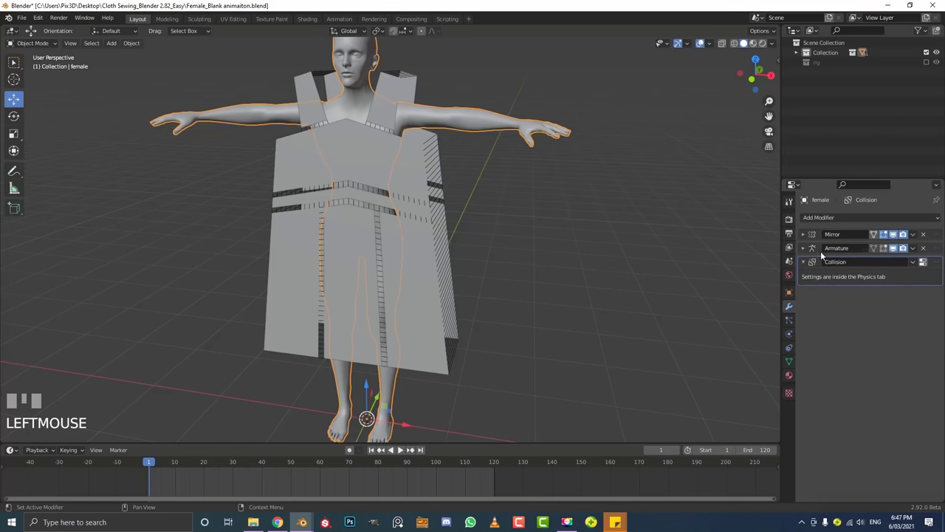
{"action": "left_click_drag", "start_coordinate": [939, 258], "coordinate": [896, 269]}
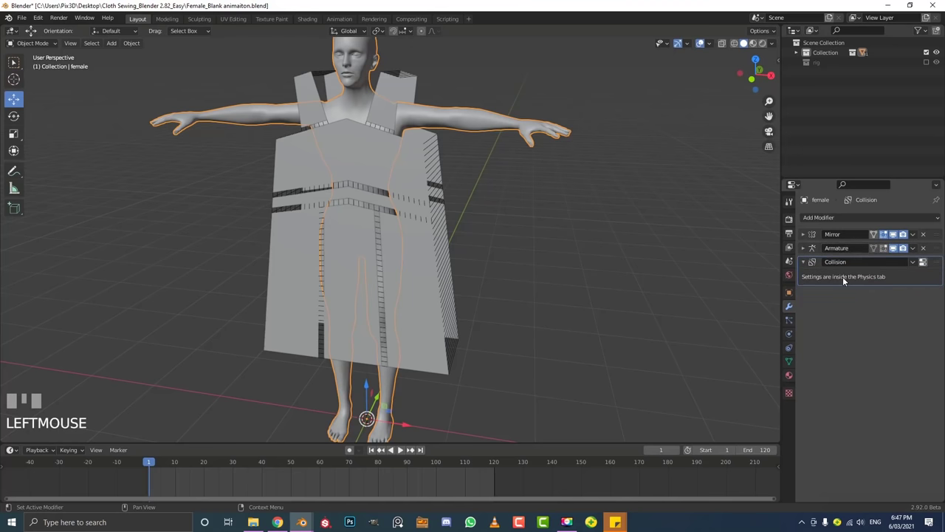
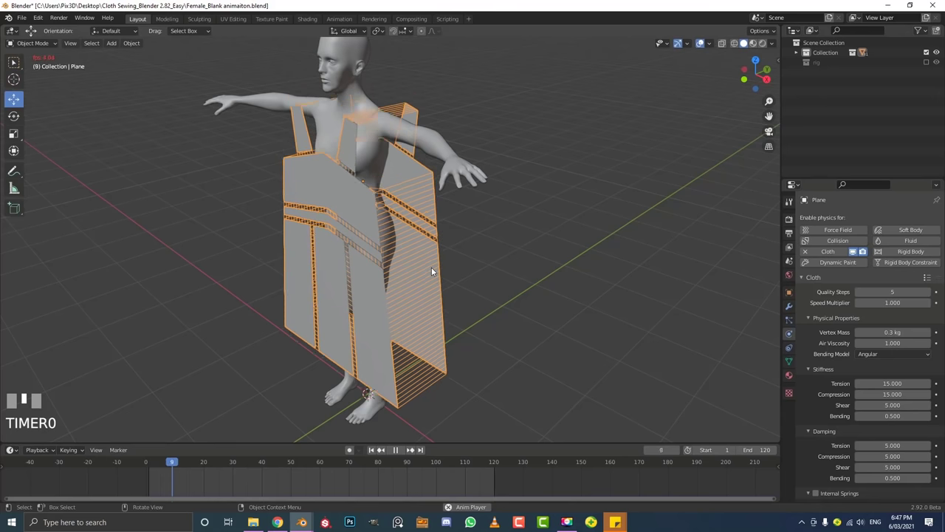
Rewind to frame 1 and frame the body and dress panels in the viewport
{"action": "key", "text": "space"}
{"action": "middle_click", "coordinate": [307, 212]}
{"action": "scroll", "scroll_direction": "up", "scroll_amount": 3}
{"action": "key", "text": "shift+Left"}
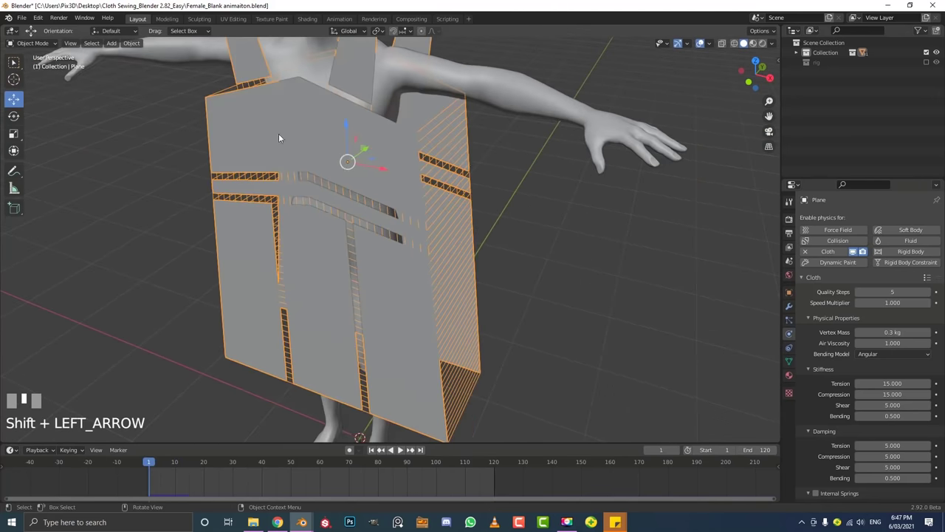
{"action": "scroll", "scroll_direction": "down", "scroll_amount": 3}
{"action": "left_click_drag", "start_coordinate": [818, 465], "coordinate": [589, 330]}
{"action": "scroll", "scroll_direction": "down", "scroll_amount": 3}
{"action": "scroll", "scroll_direction": "down", "scroll_amount": 3}
{"action": "scroll", "scroll_direction": "up", "scroll_amount": 3}
Play the cloth simulation so the panels sew around the body, then inspect from the front
{"action": "key", "text": "space"}
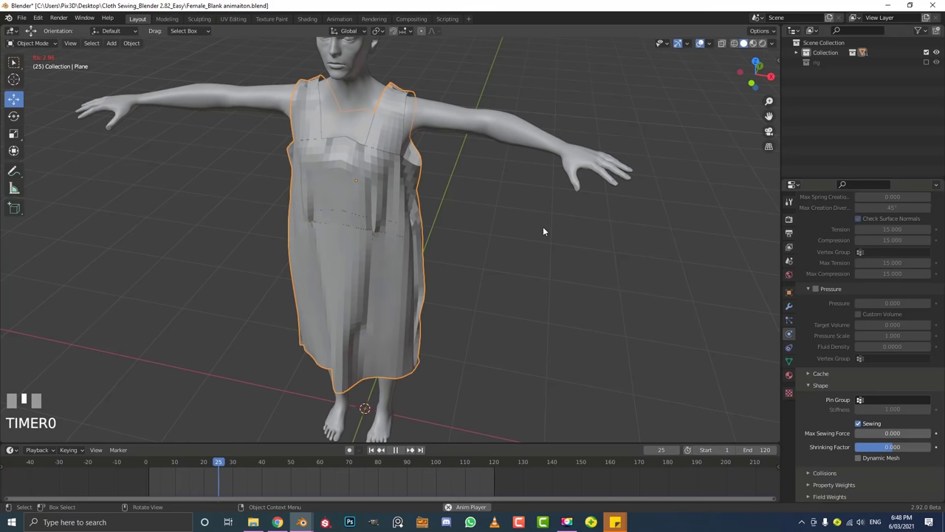
{"action": "key", "text": "space"}
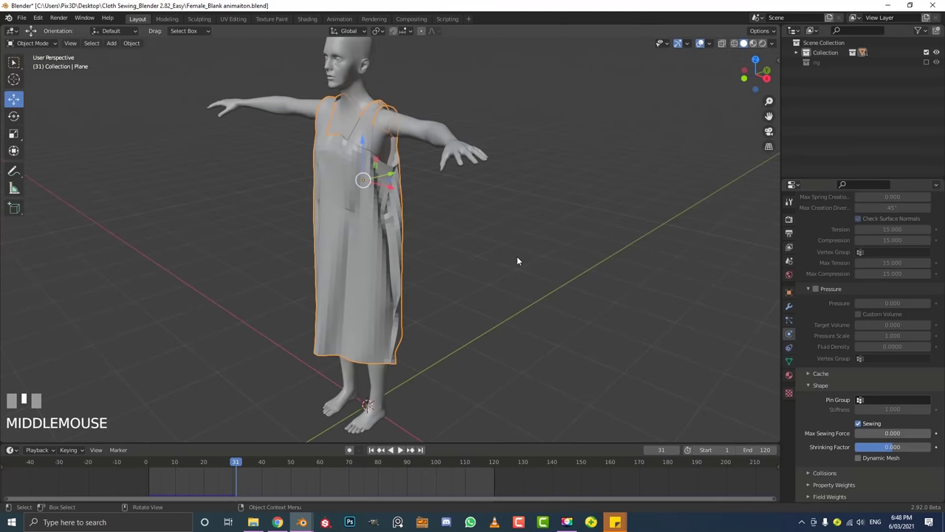
{"action": "scroll", "scroll_direction": "down", "scroll_amount": 3}
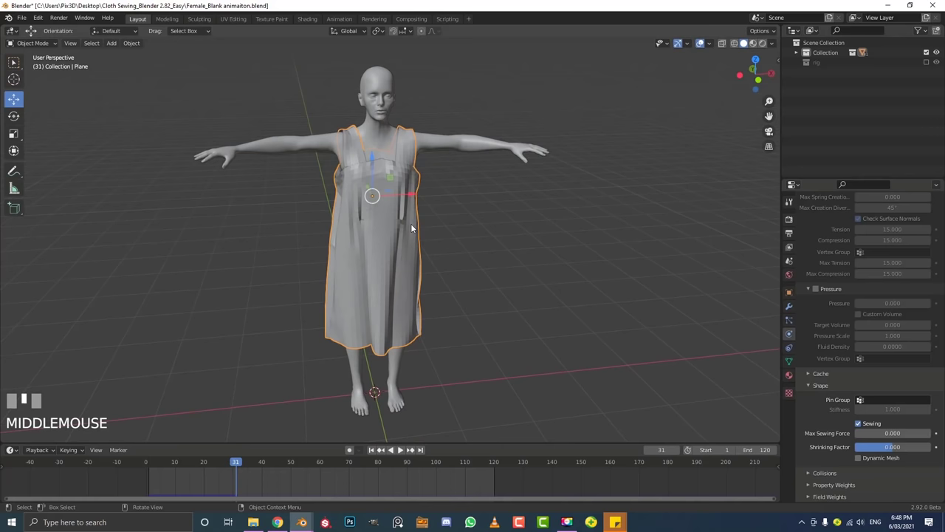
{"action": "key", "text": "KP_1"}
{"action": "scroll", "scroll_direction": "up", "scroll_amount": 3}
{"action": "scroll", "scroll_direction": "down", "scroll_amount": 3}
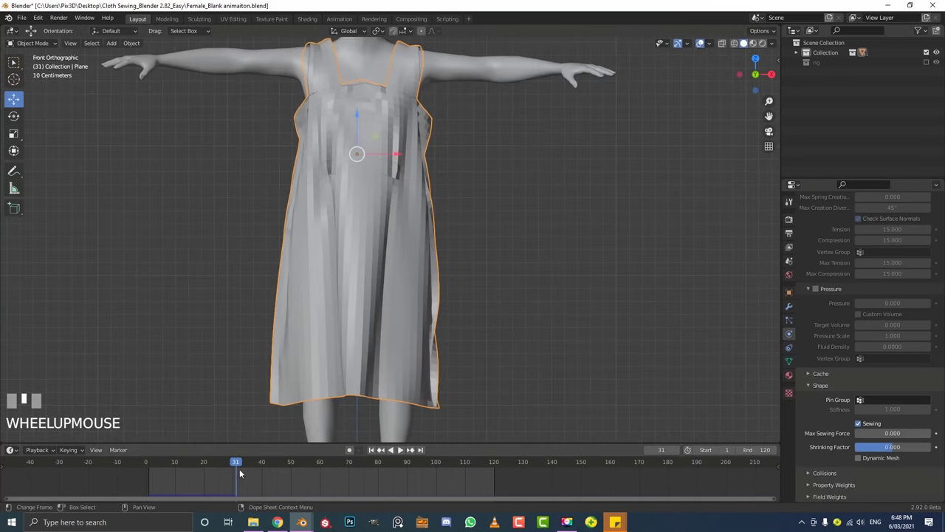
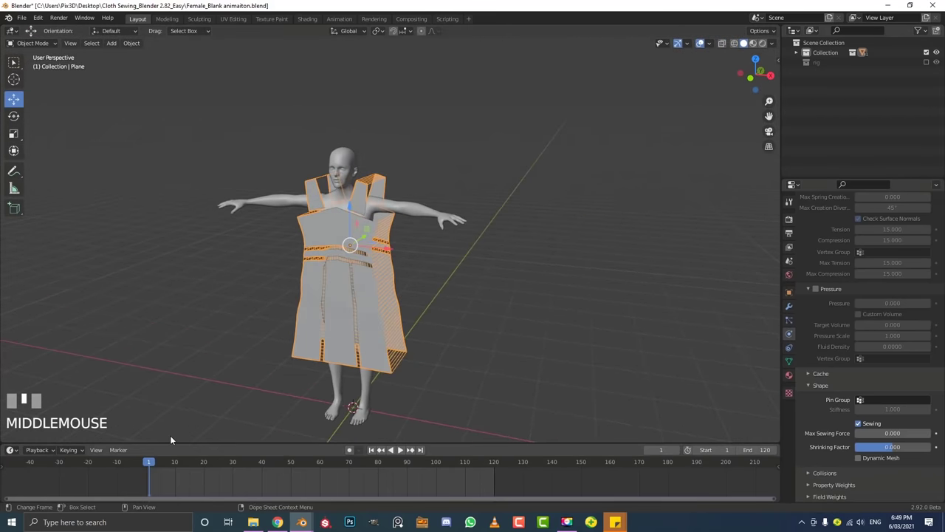
Replay the cloth simulation so the sewn dress settles onto the body
{"action": "scroll", "scroll_direction": "up", "scroll_amount": 3}
{"action": "key", "text": "space"}
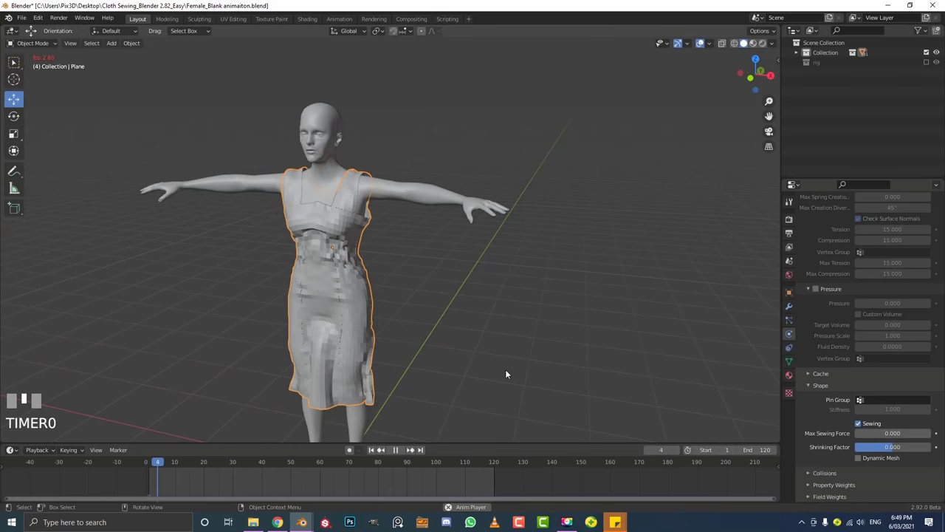
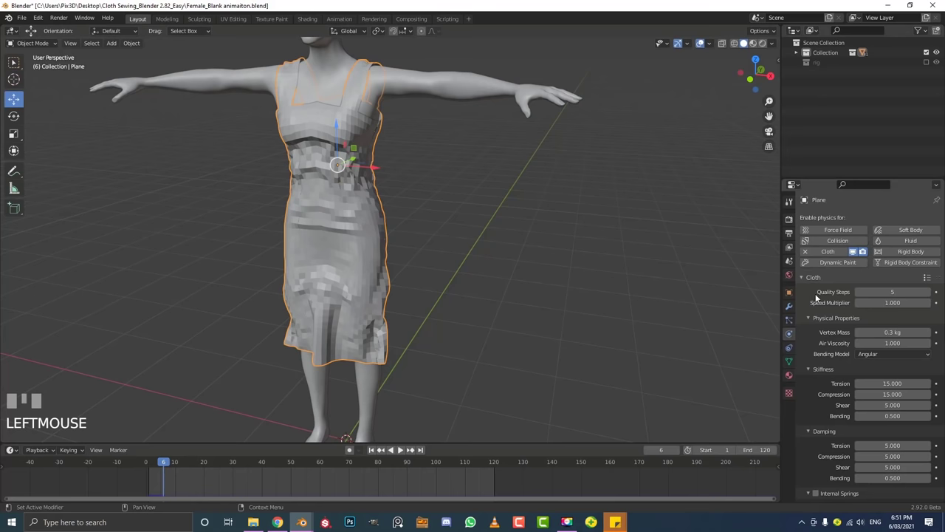
Scroll the dress's Physics properties down to the Collisions settings
{"action": "left_click_drag", "start_coordinate": [812, 276], "coordinate": [819, 427]}
{"action": "scroll", "scroll_direction": "down", "scroll_amount": 3}
{"action": "scroll", "scroll_direction": "down", "scroll_amount": 3}
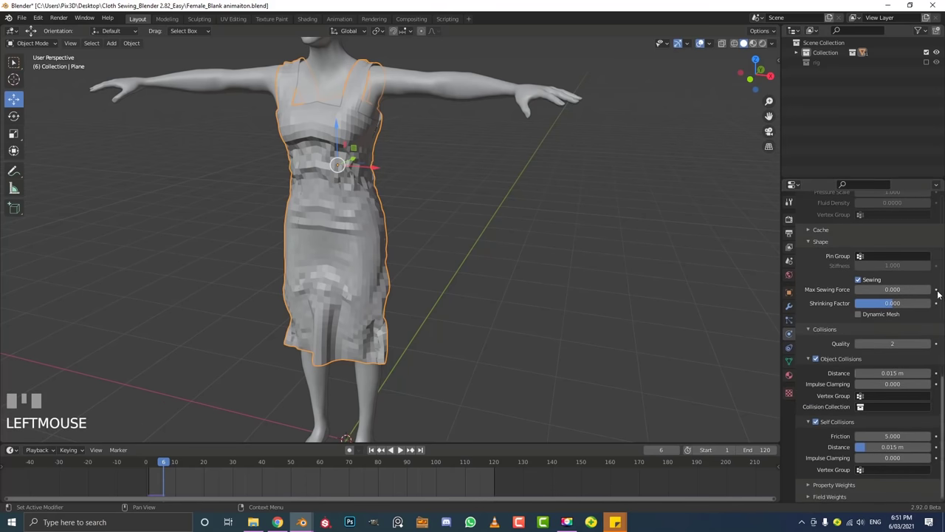
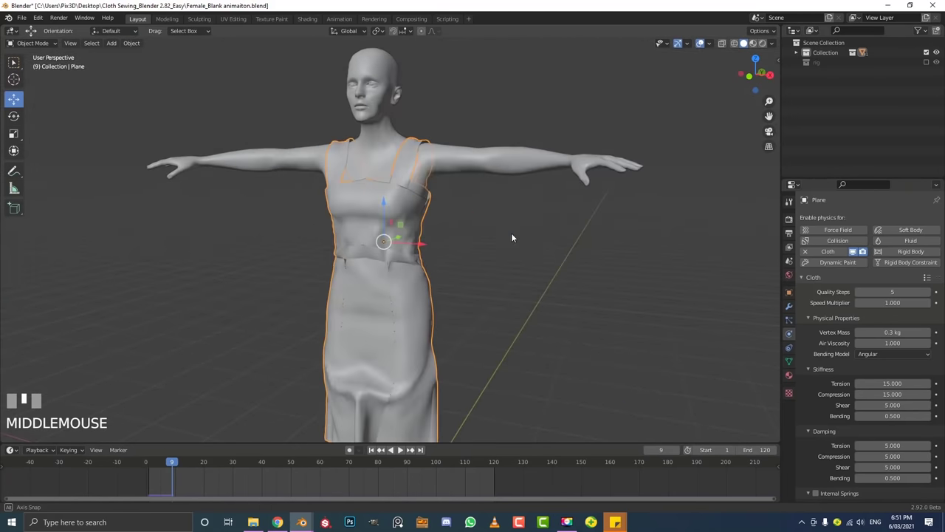
Add Solidify and Subdivision Surface modifiers below Mirror and Cloth on the dress
{"action": "left_click", "coordinate": [798, 310]}
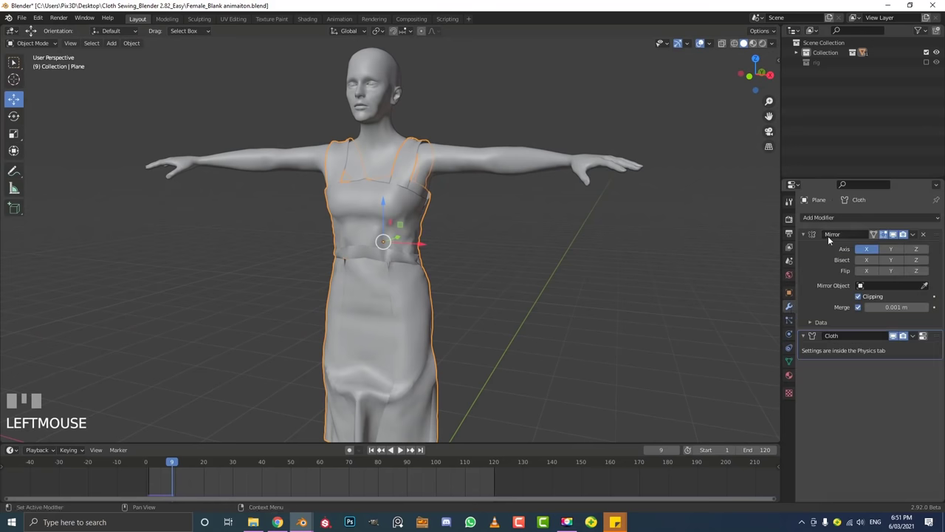
{"action": "left_click_drag", "start_coordinate": [809, 236], "coordinate": [476, 298]}
{"action": "left_click_drag", "start_coordinate": [475, 298], "coordinate": [808, 262]}
{"action": "scroll", "scroll_direction": "up", "scroll_amount": 3}
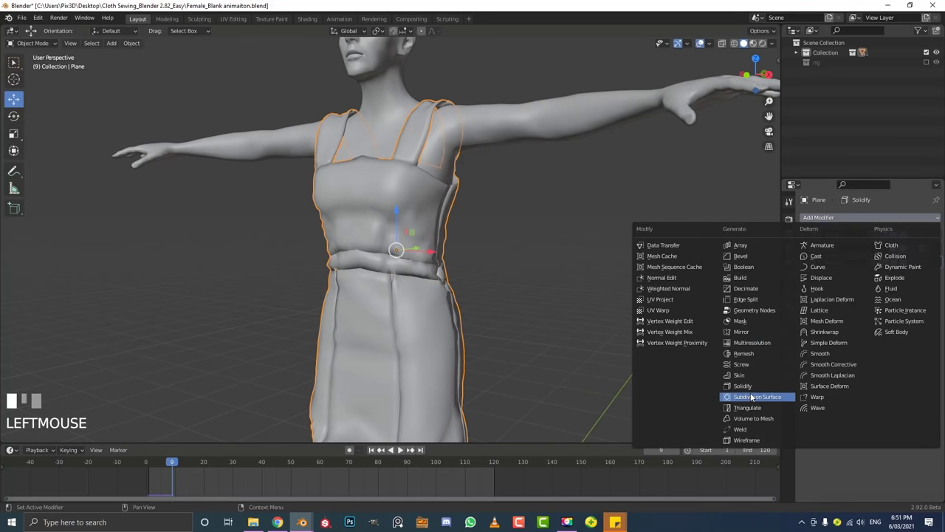
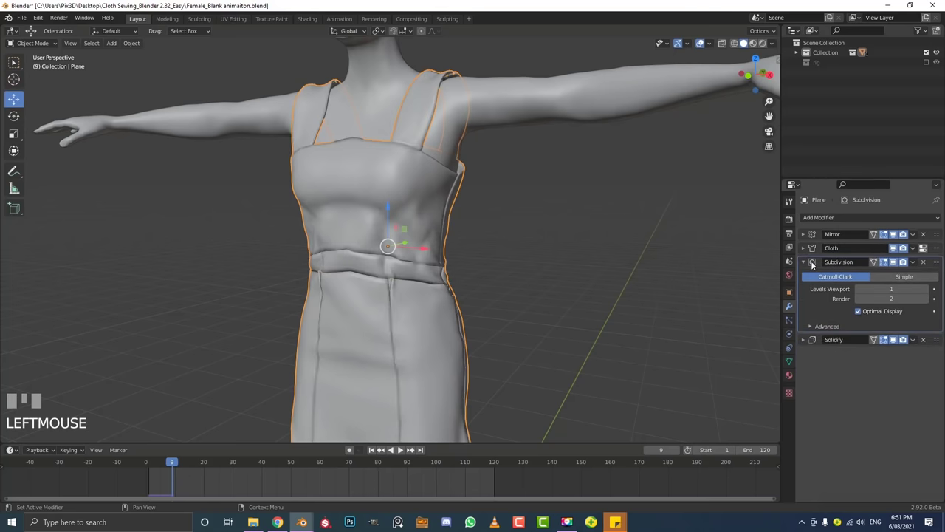
{"action": "left_click_drag", "start_coordinate": [808, 264], "coordinate": [564, 281]}
{"action": "scroll", "scroll_direction": "down", "scroll_amount": 3}
Deselect and orbit to inspect the thickened, smoothed dress, replaying the drape
{"action": "left_click_drag", "start_coordinate": [563, 281], "coordinate": [358, 232]}
{"action": "key", "text": "alt+a"}
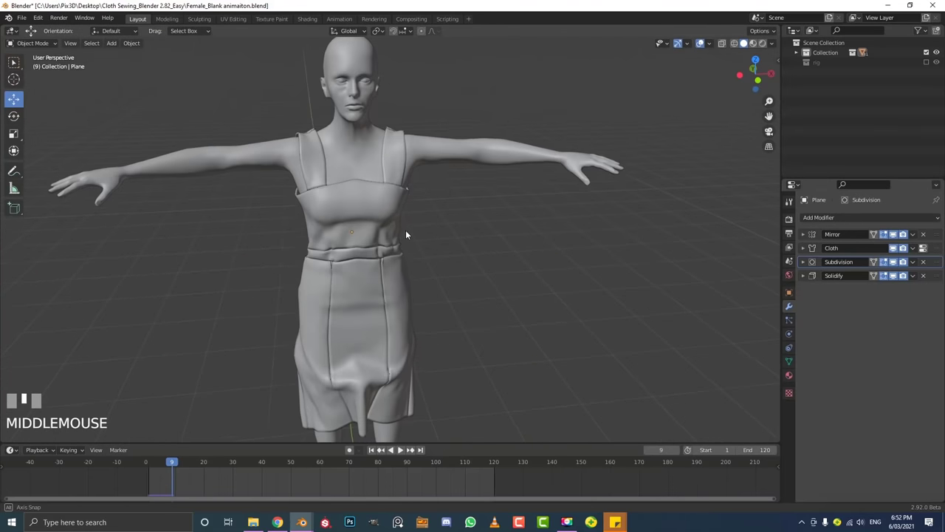
{"action": "left_click_drag", "start_coordinate": [384, 234], "coordinate": [396, 184]}
{"action": "key", "text": "space"}
{"action": "scroll", "scroll_direction": "up", "scroll_amount": 3}
{"action": "scroll", "scroll_direction": "up", "scroll_amount": 3}
{"action": "left_click", "coordinate": [396, 184]}
{"action": "scroll", "scroll_direction": "down", "scroll_amount": 3}
{"action": "left_click_drag", "start_coordinate": [411, 237], "coordinate": [794, 382]}
{"action": "scroll", "scroll_direction": "up", "scroll_amount": 3}
Assign green and grey materials to the dress panels and save the file
{"action": "left_click", "coordinate": [794, 381]}
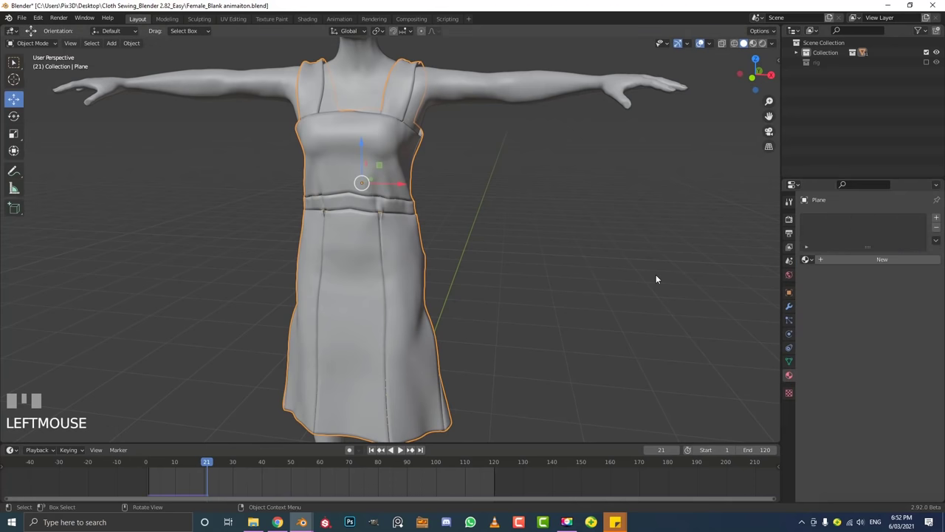
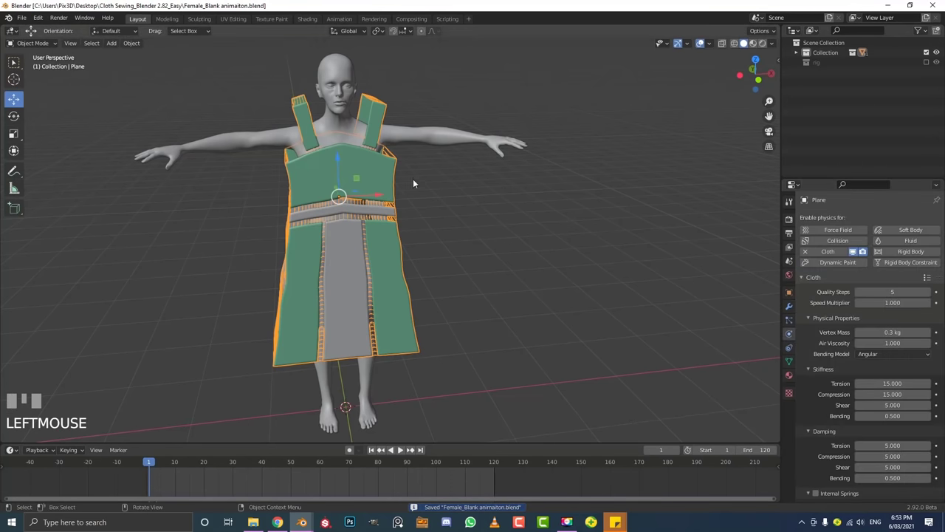
{"action": "scroll", "scroll_direction": "down", "scroll_amount": 3}
Set the cloth cache Simulation End to frame 120
{"action": "scroll", "scroll_direction": "down", "scroll_amount": 3}
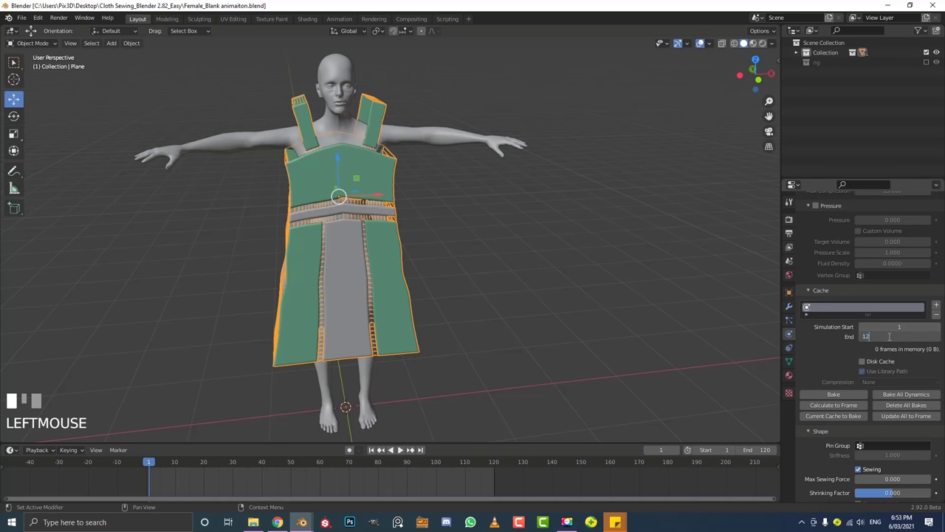
{"action": "key", "text": "Return"}
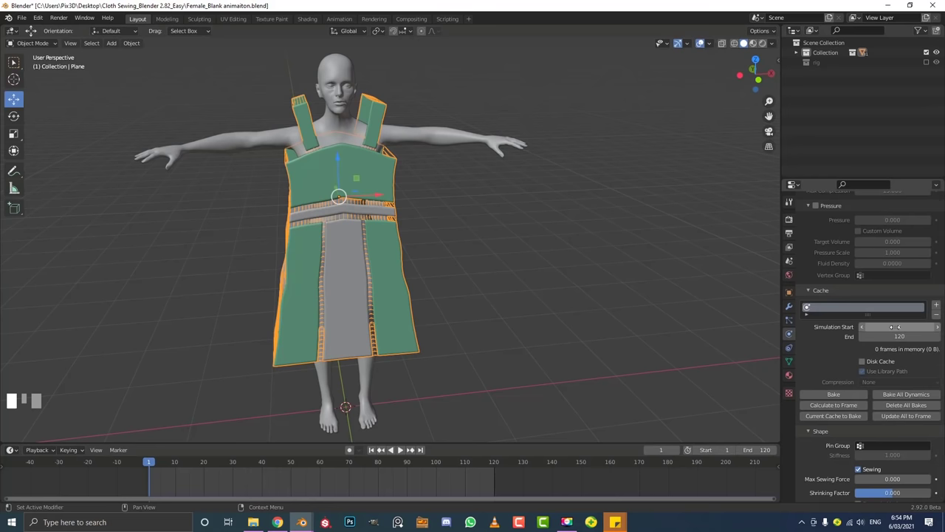
{"action": "scroll", "scroll_direction": "down", "scroll_amount": 3}
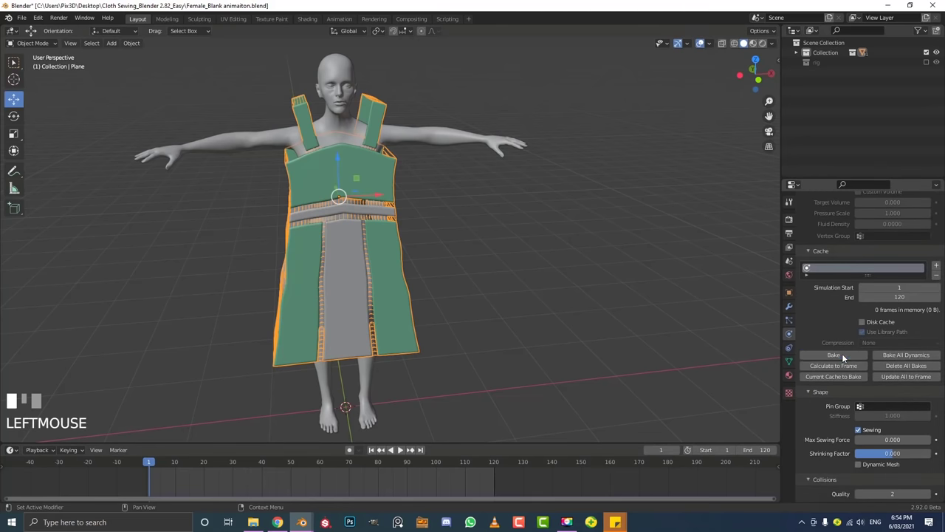
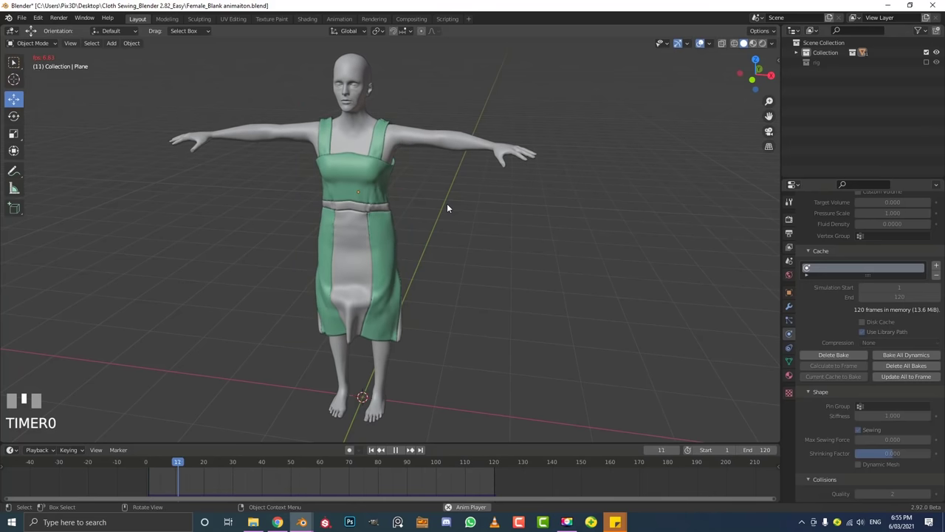
Pause, resume and stop the baked cloth playback, then select the dress object
{"action": "key", "text": "space"}
{"action": "key", "text": "space"}
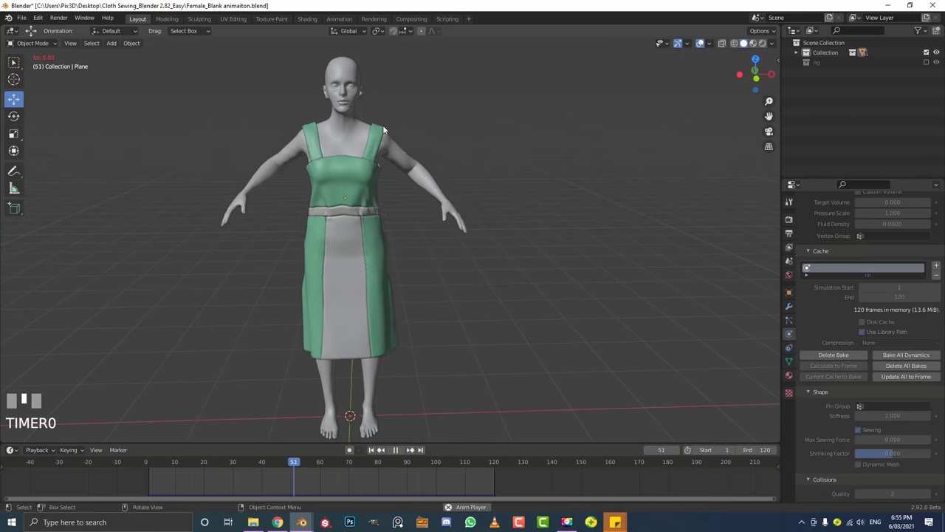
{"action": "key", "text": "space"}
{"action": "left_click", "coordinate": [377, 163]}
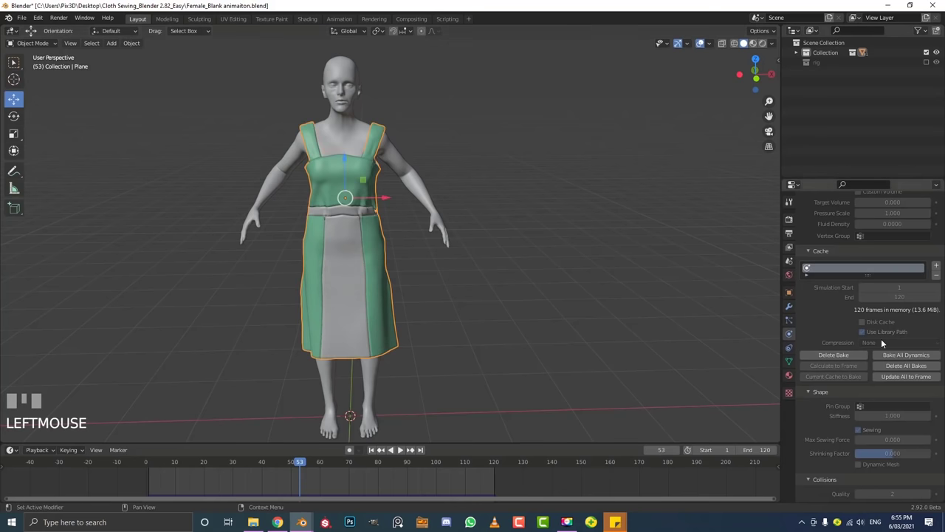
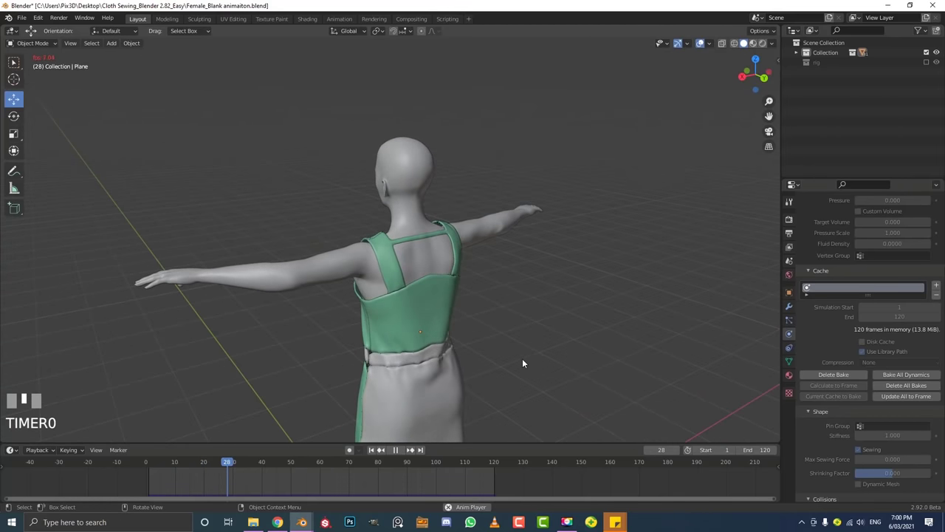
Stop playback and show the dress's Mirror, Cloth, Subdivision and Solidify modifier stack
{"action": "key", "text": "space"}
{"action": "middle_click", "coordinate": [394, 328]}
{"action": "left_click_drag", "start_coordinate": [476, 322], "coordinate": [392, 347]}
{"action": "scroll", "scroll_direction": "up", "scroll_amount": 3}
{"action": "left_click", "coordinate": [392, 348]}
{"action": "left_click_drag", "start_coordinate": [392, 348], "coordinate": [792, 312]}
{"action": "left_click", "coordinate": [793, 311]}
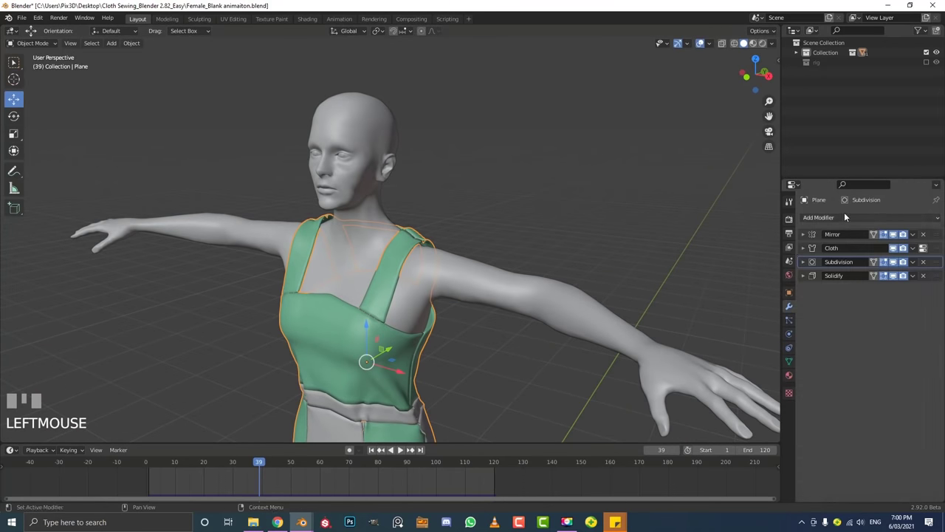
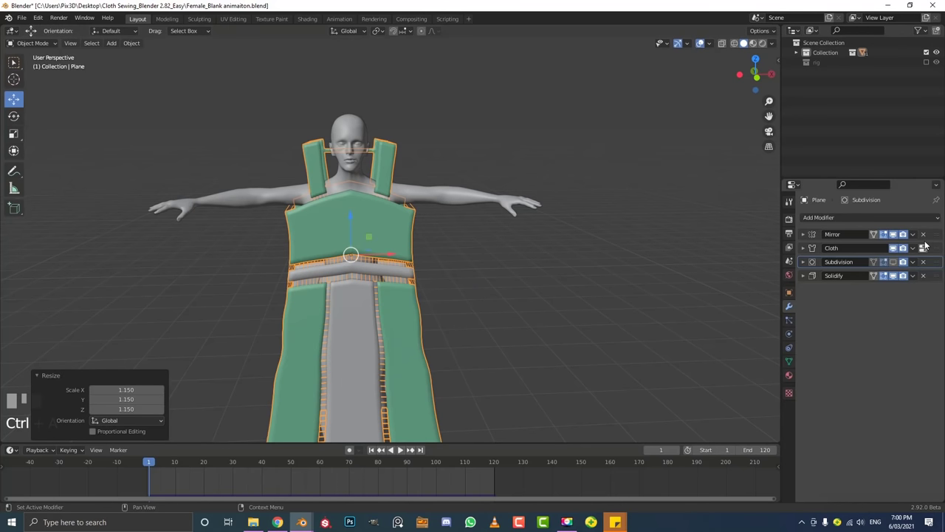
Return to frame 1 and show the dress's cloth physics sewing and Cache settings with 120 frames cached
{"action": "middle_click", "coordinate": [573, 292]}
{"action": "key", "text": "ctrl+z"}
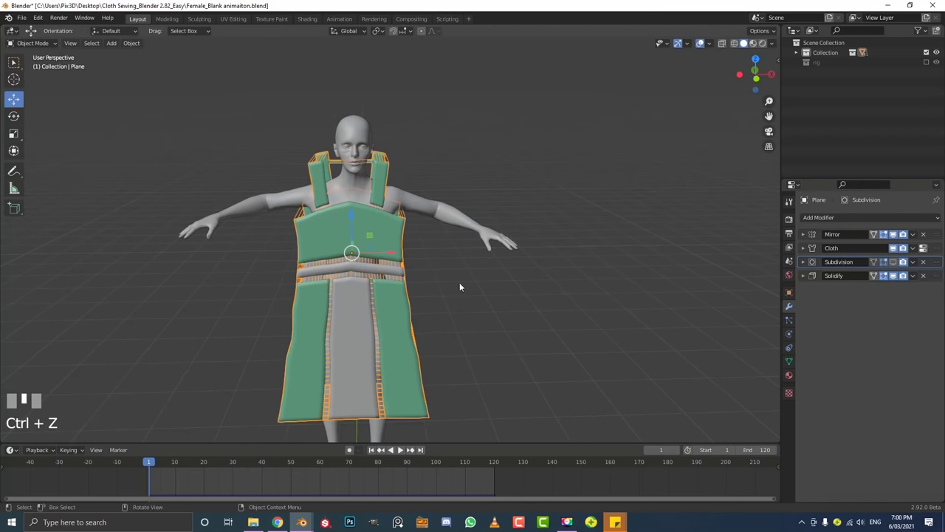
{"action": "middle_click", "coordinate": [794, 331]}
{"action": "left_click", "coordinate": [795, 332]}
{"action": "scroll", "scroll_direction": "down", "scroll_amount": 3}
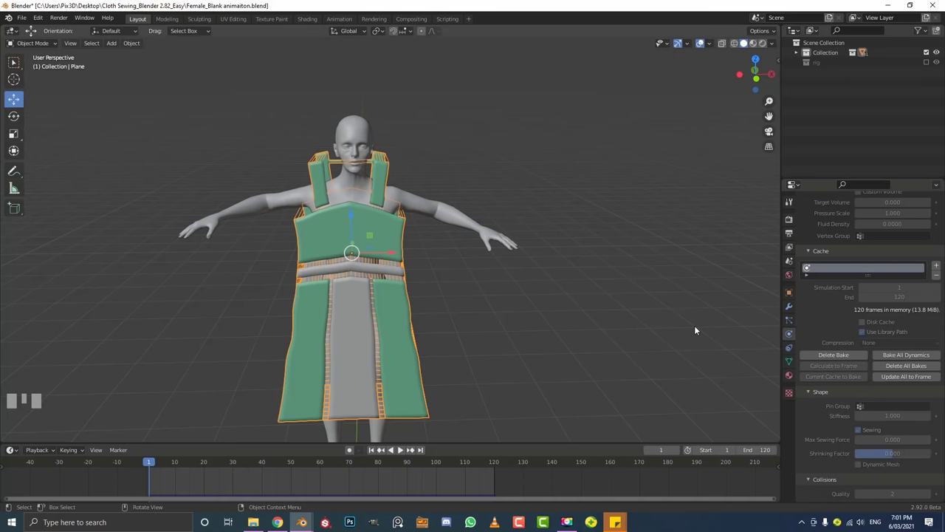
Check the female body's Collision modifier, reselect the dress and play the baked fitting animation
{"action": "left_click_drag", "start_coordinate": [505, 215], "coordinate": [432, 198]}
{"action": "left_click", "coordinate": [432, 198]}
{"action": "scroll", "scroll_direction": "up", "scroll_amount": 3}
{"action": "left_click", "coordinate": [792, 311]}
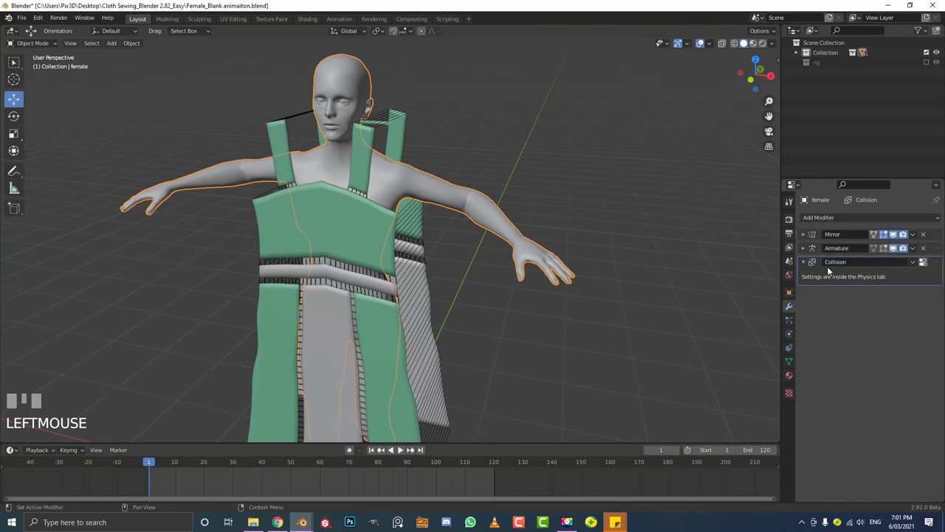
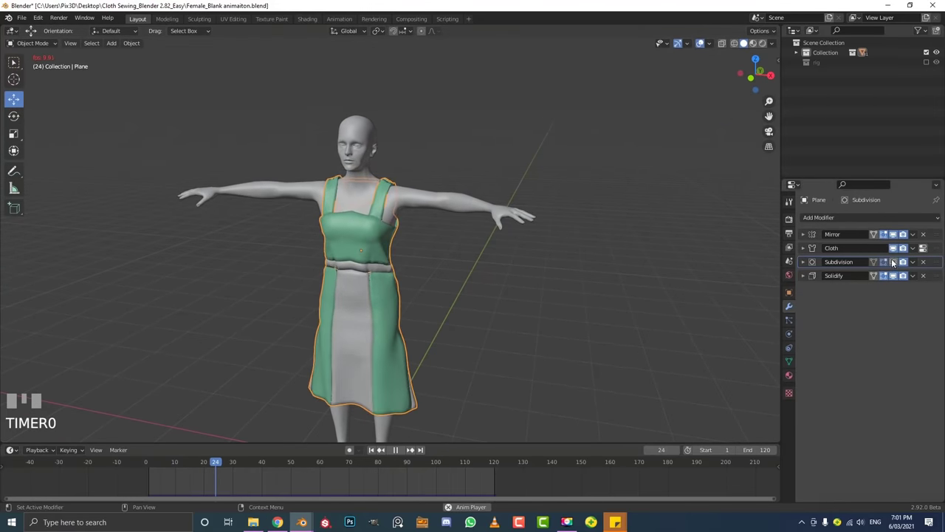
{"action": "left_click", "coordinate": [747, 284]}
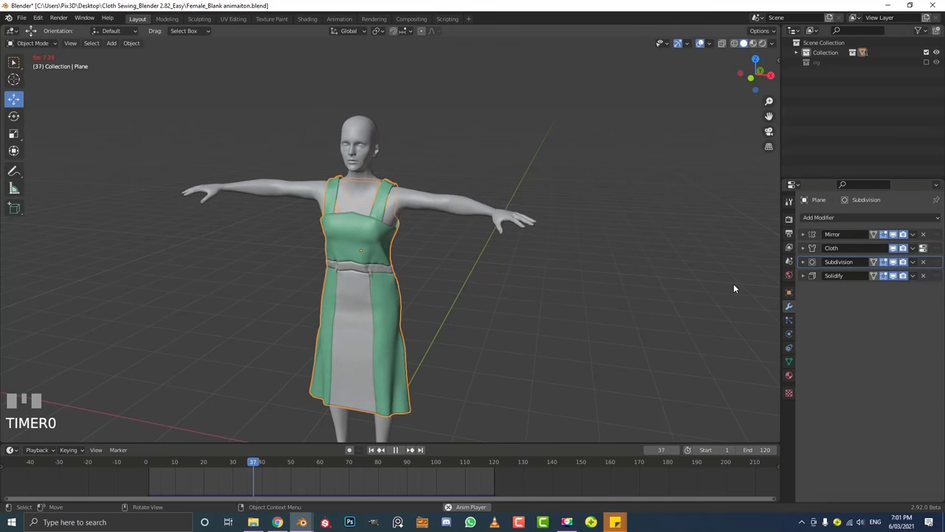